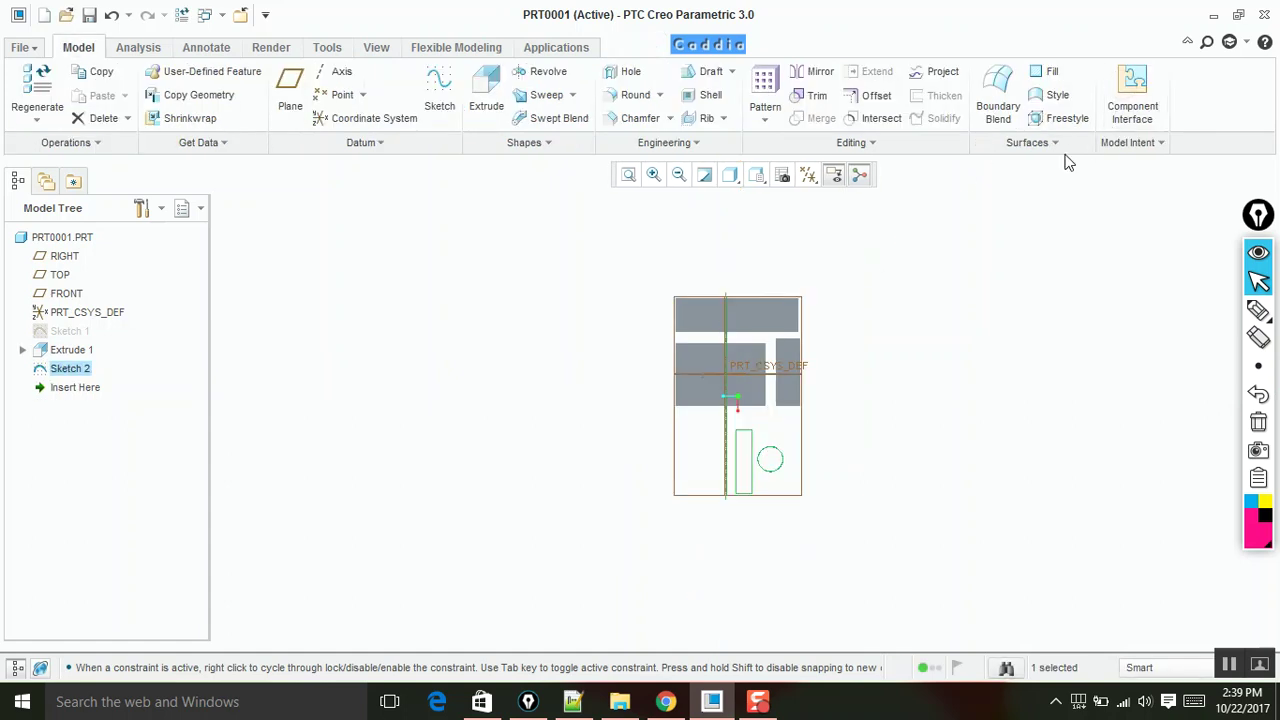
Orbit the model to view the revolve preview in 3D
middle_click(906, 259)
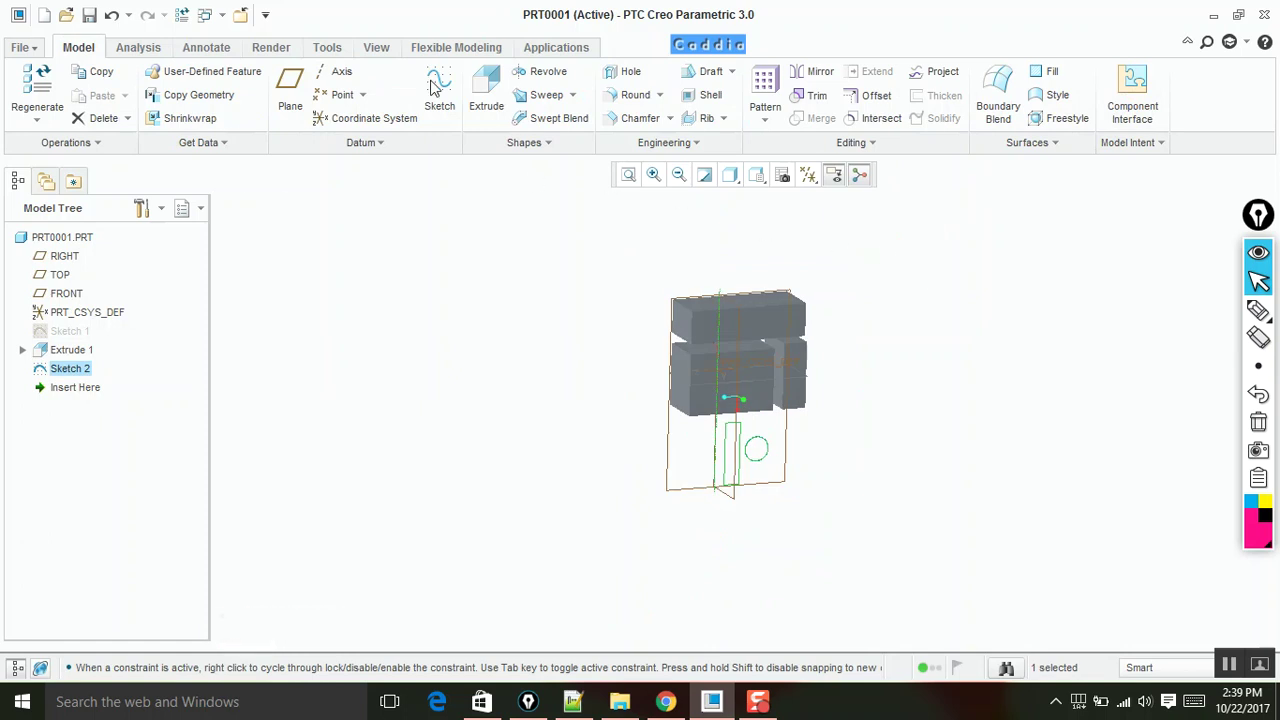
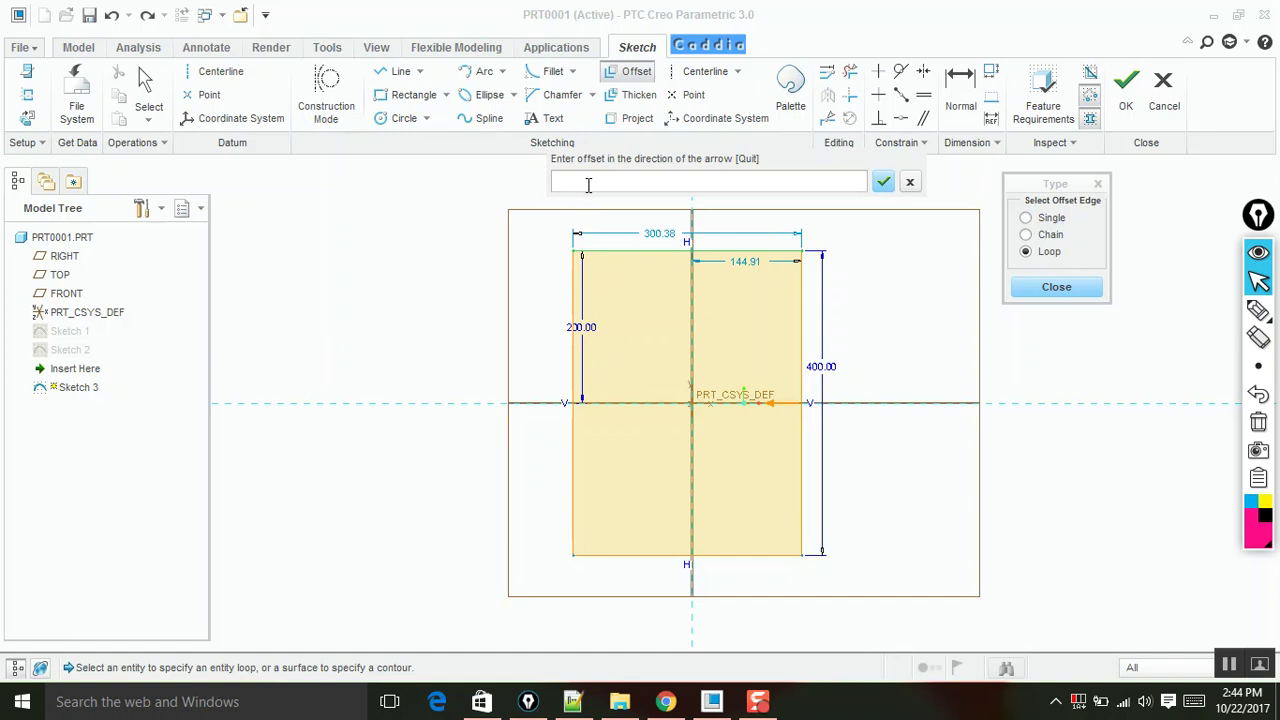
Offset the rectangle outward by 30 to form the 360.38 by 460 frame outline
type("30")
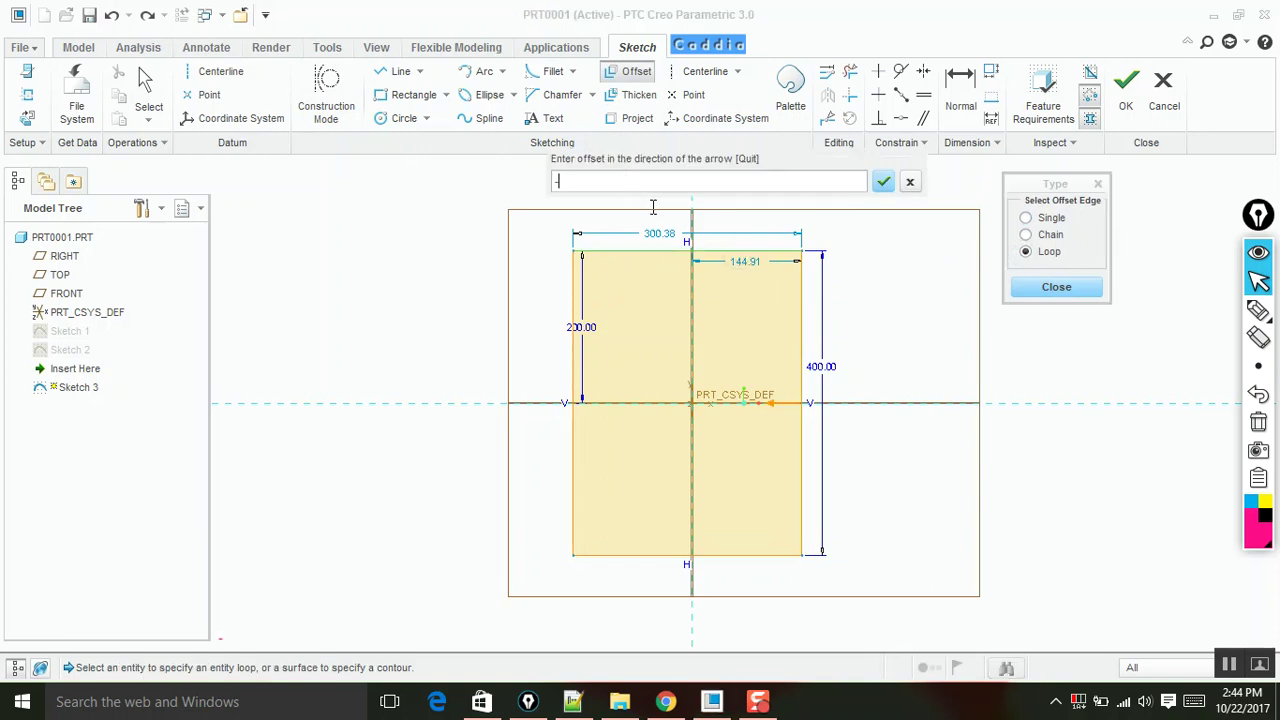
type("30")
key("Return")
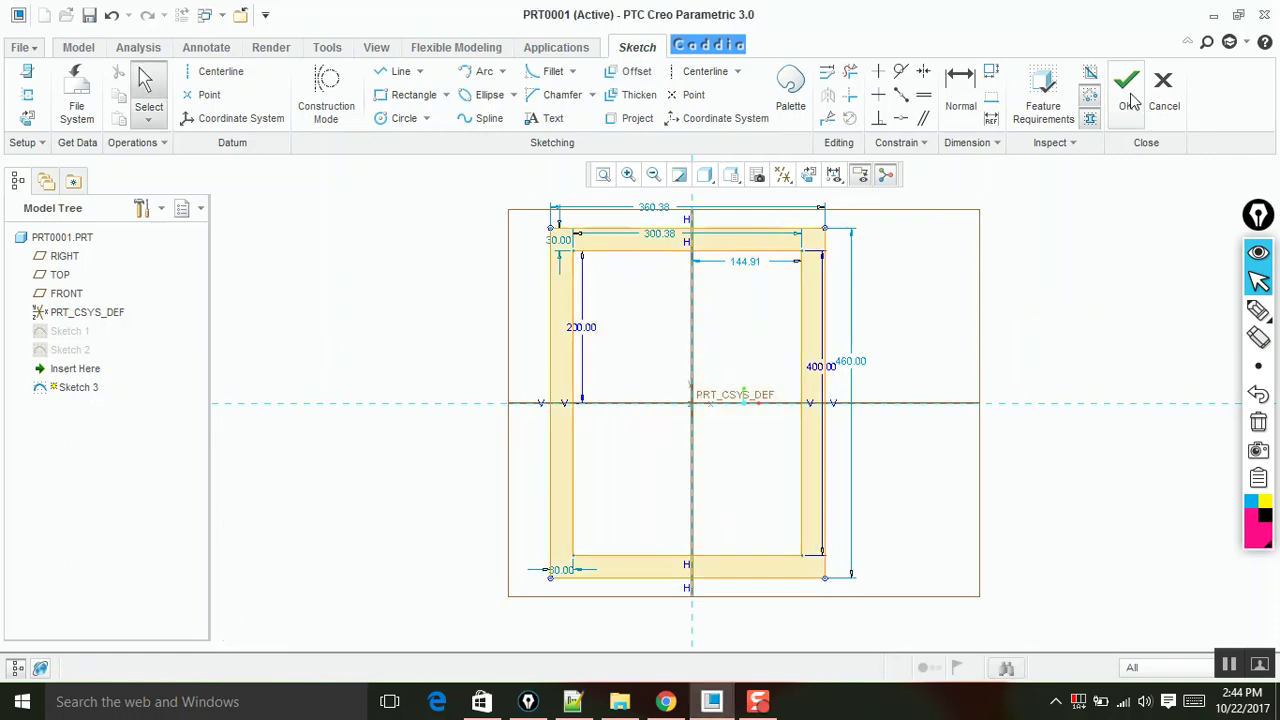
Extrude the frame outline 30 deep into a solid rectangular frame (Extrude 1)
middle_click(933, 228)
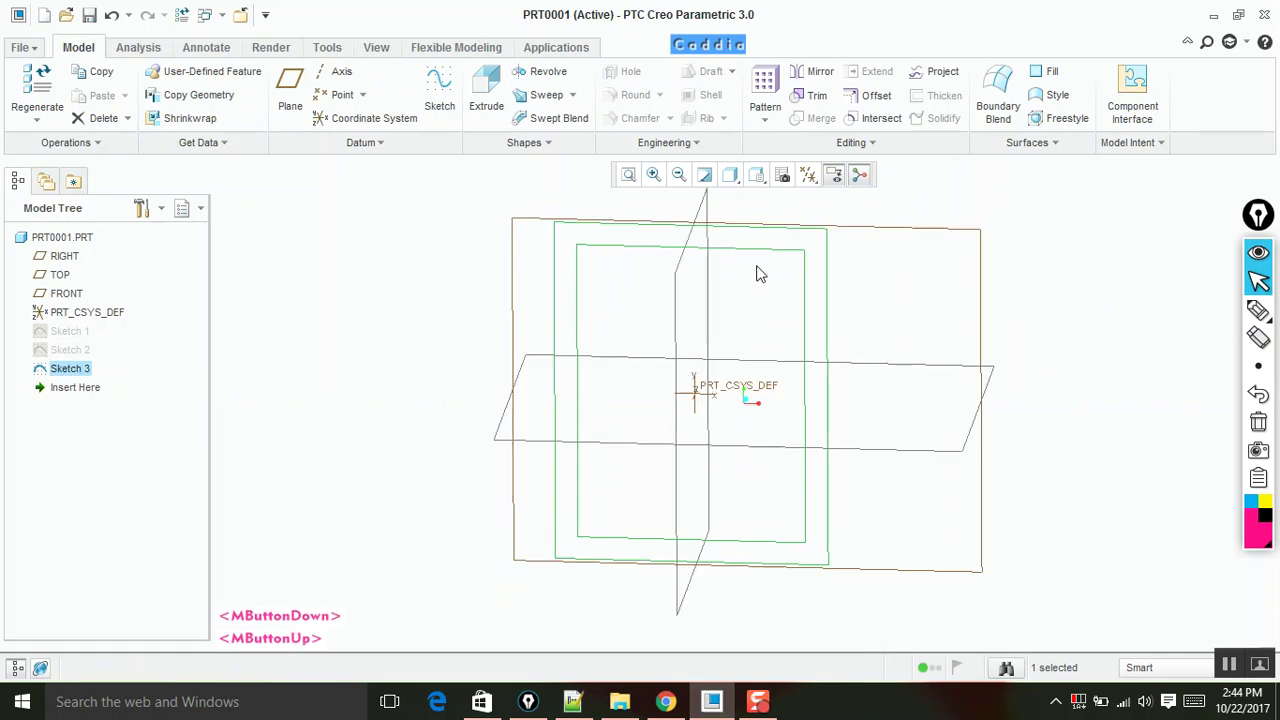
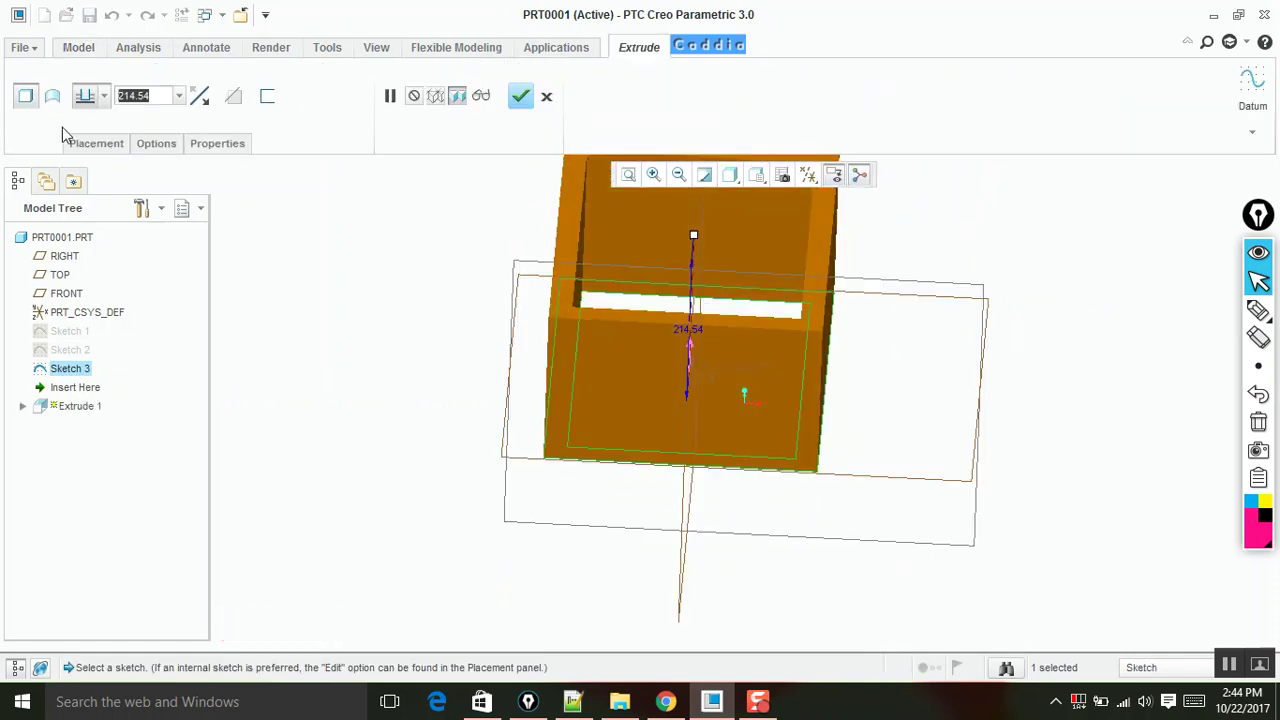
type("30")
key("Return")
middle_click(775, 299)
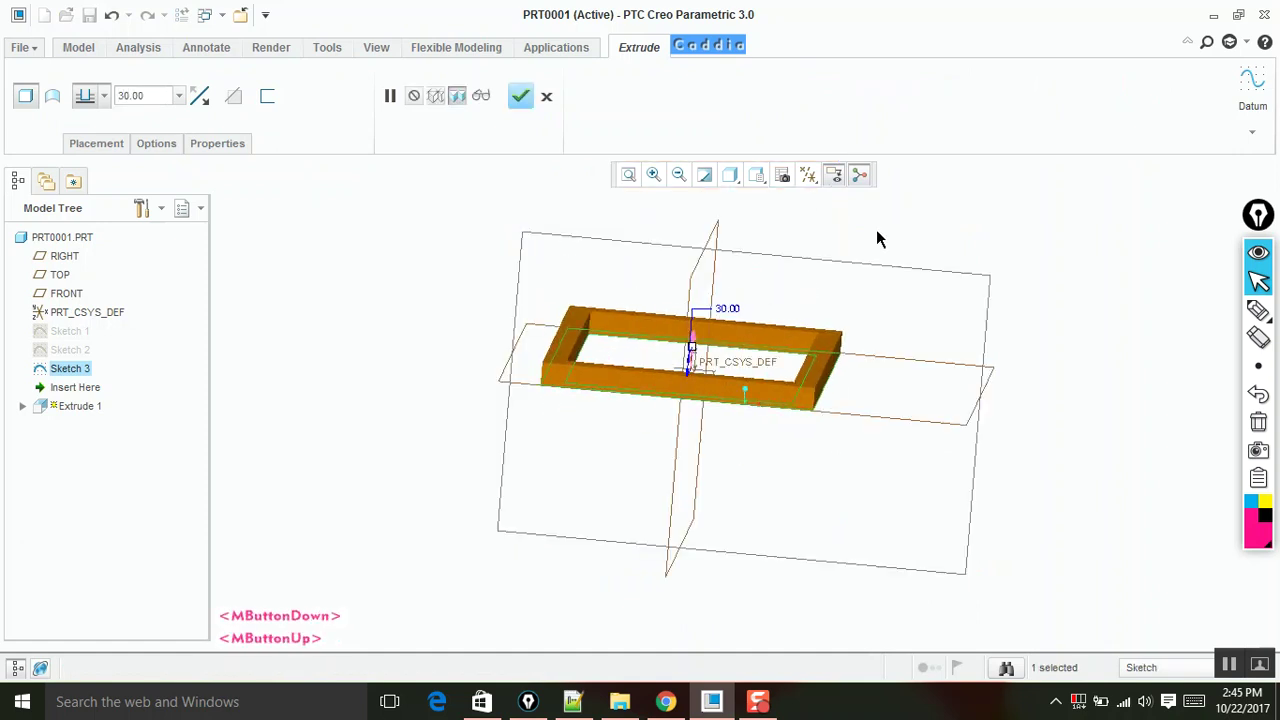
middle_click(778, 281)
middle_click(862, 264)
middle_click(703, 290)
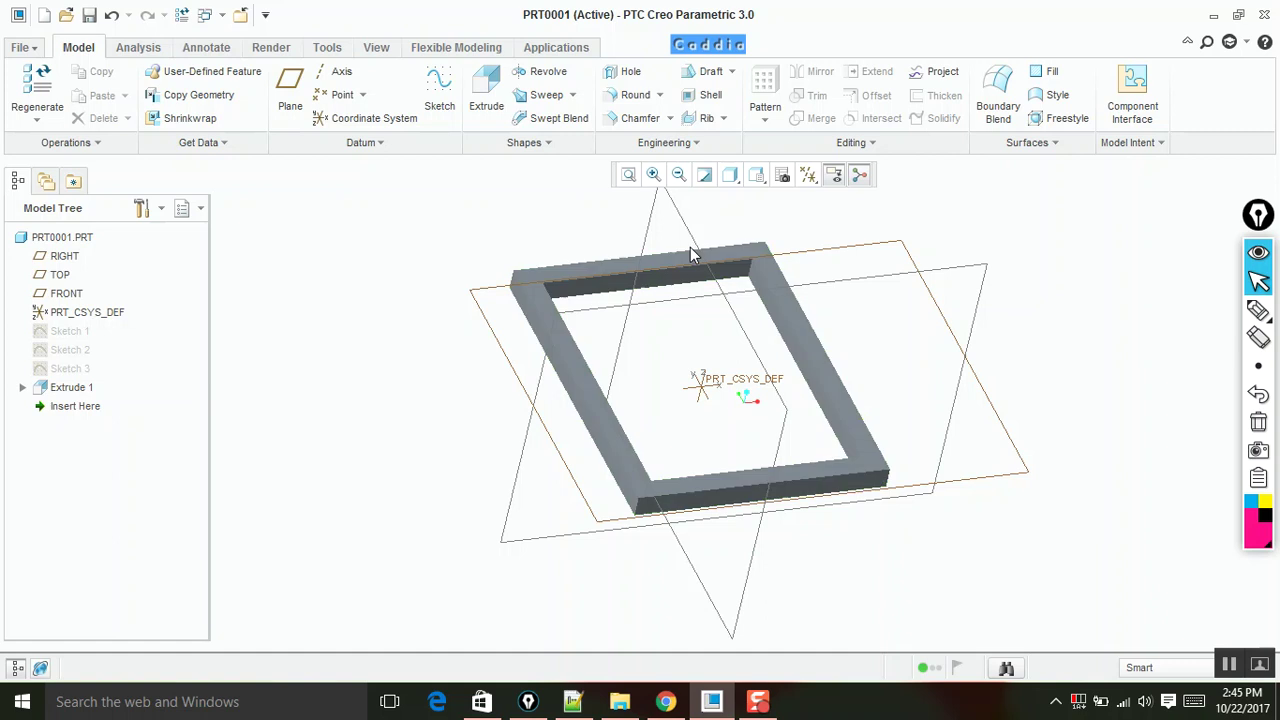
Rotate the view to see the frame face-on for sketching the trajectory
middle_click(628, 308)
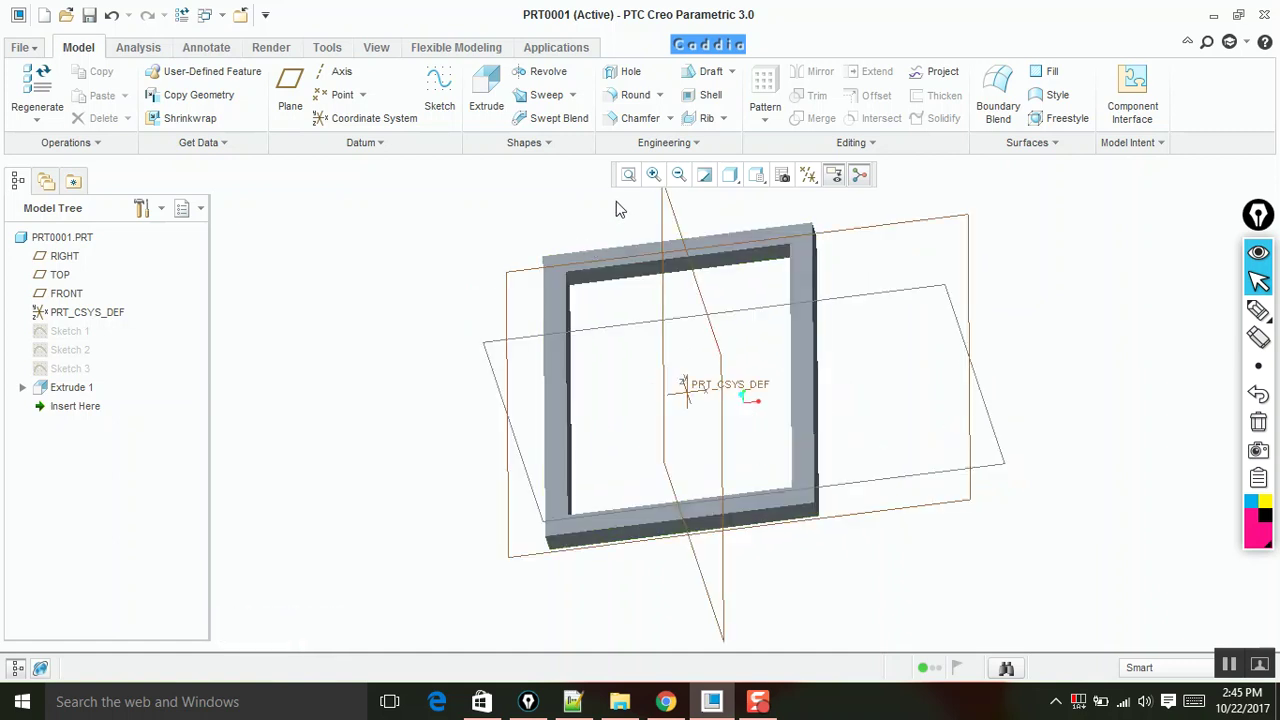
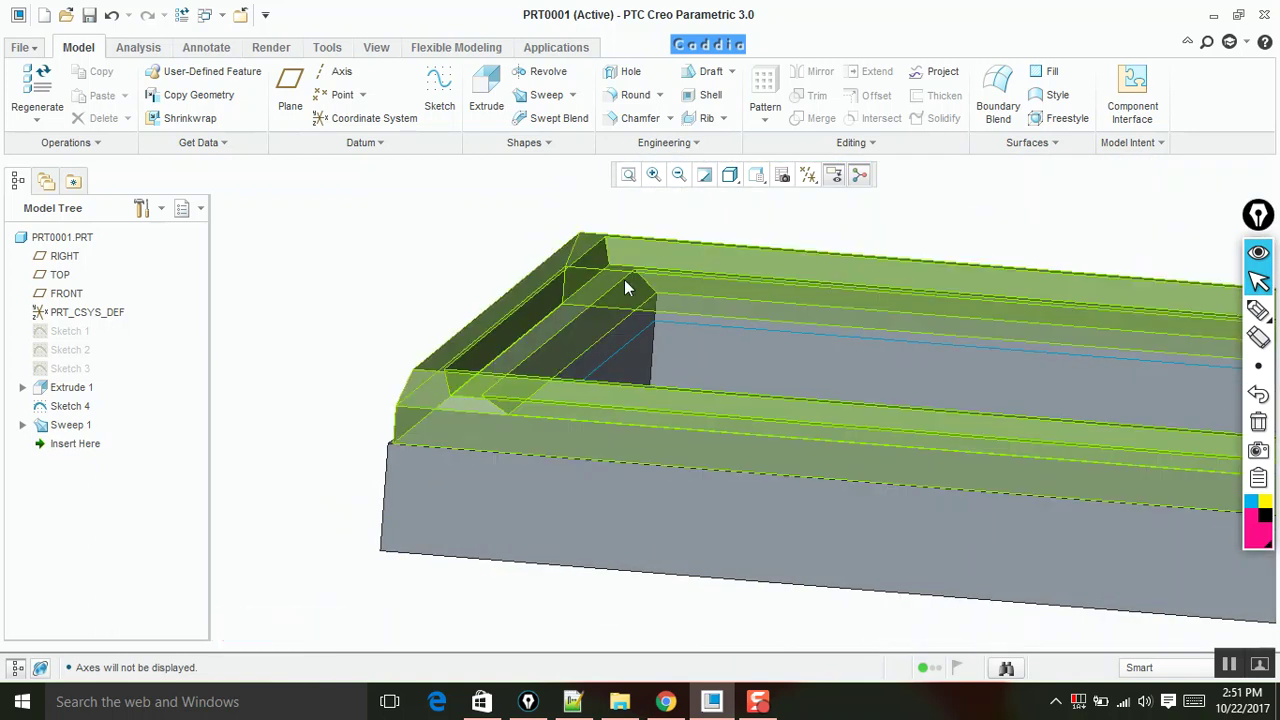
Spin the model to inspect how the swept lip meets at the mitred corners
middle_click(630, 350)
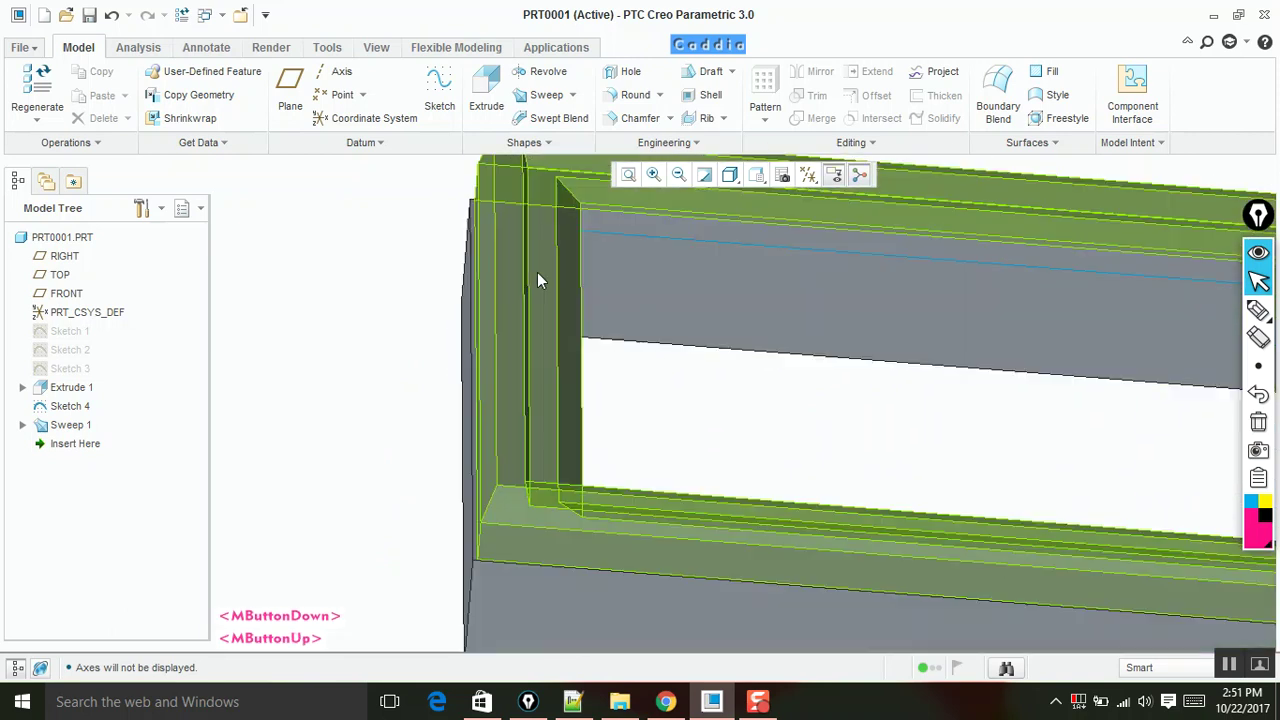
middle_click(611, 279)
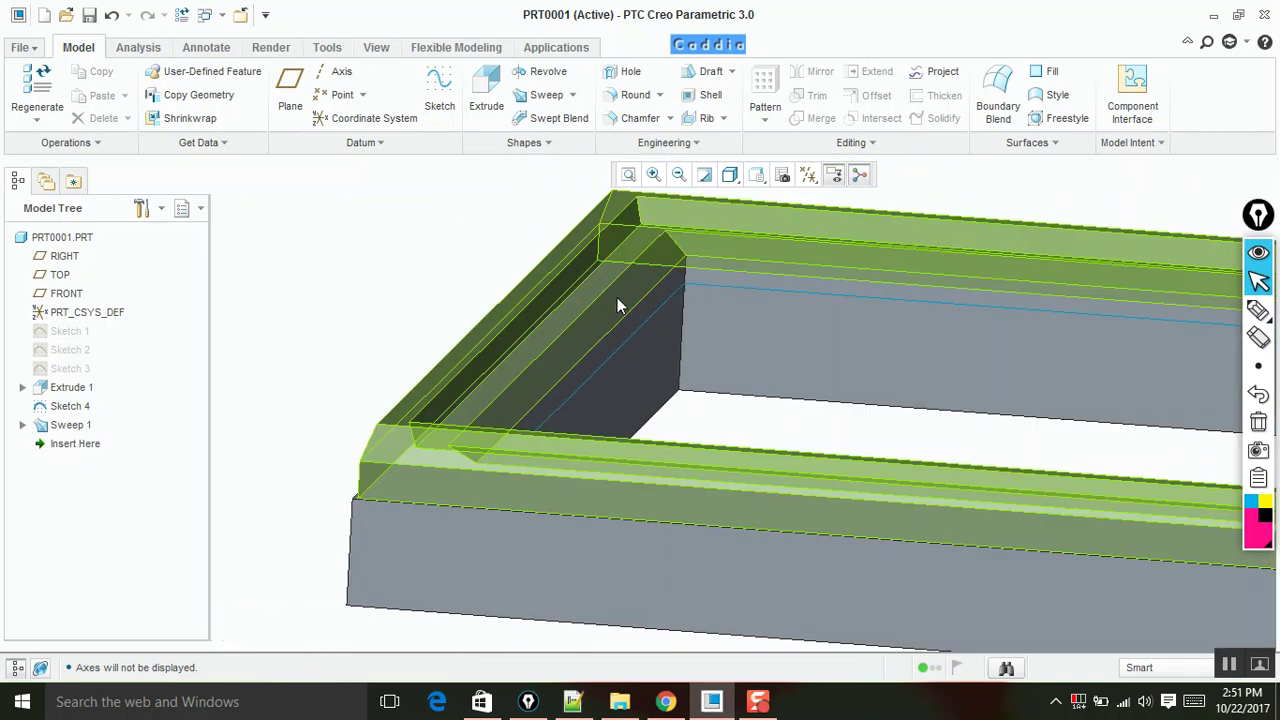
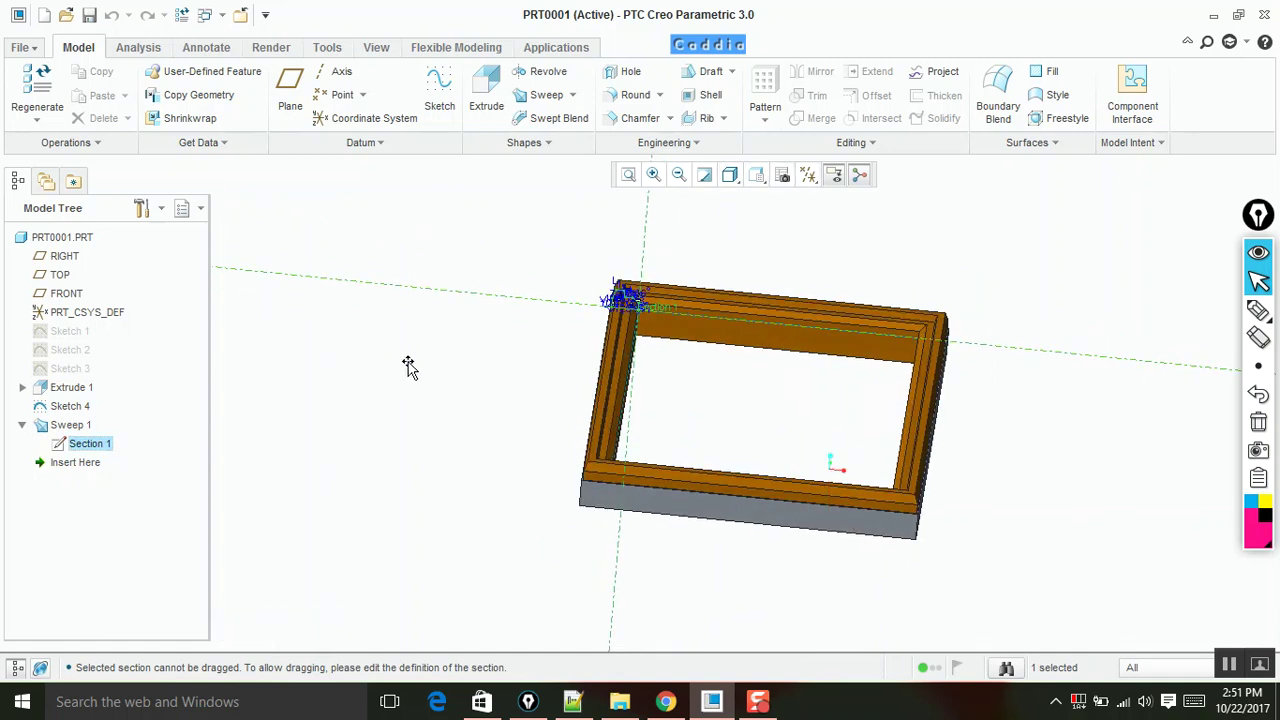
Cancel the current selection before reopening Sweep 1's section for editing
key("Escape")
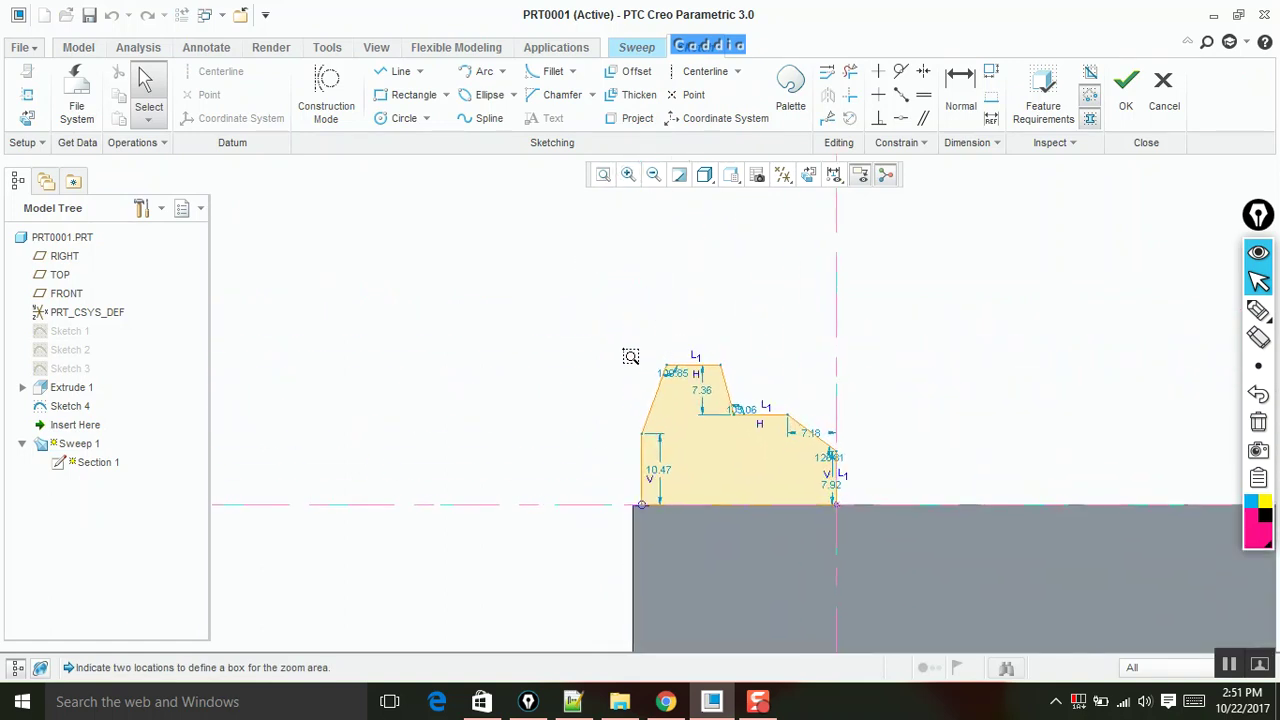
Exit the section sketch back to the sweep preview with the lip profile
key("Escape")
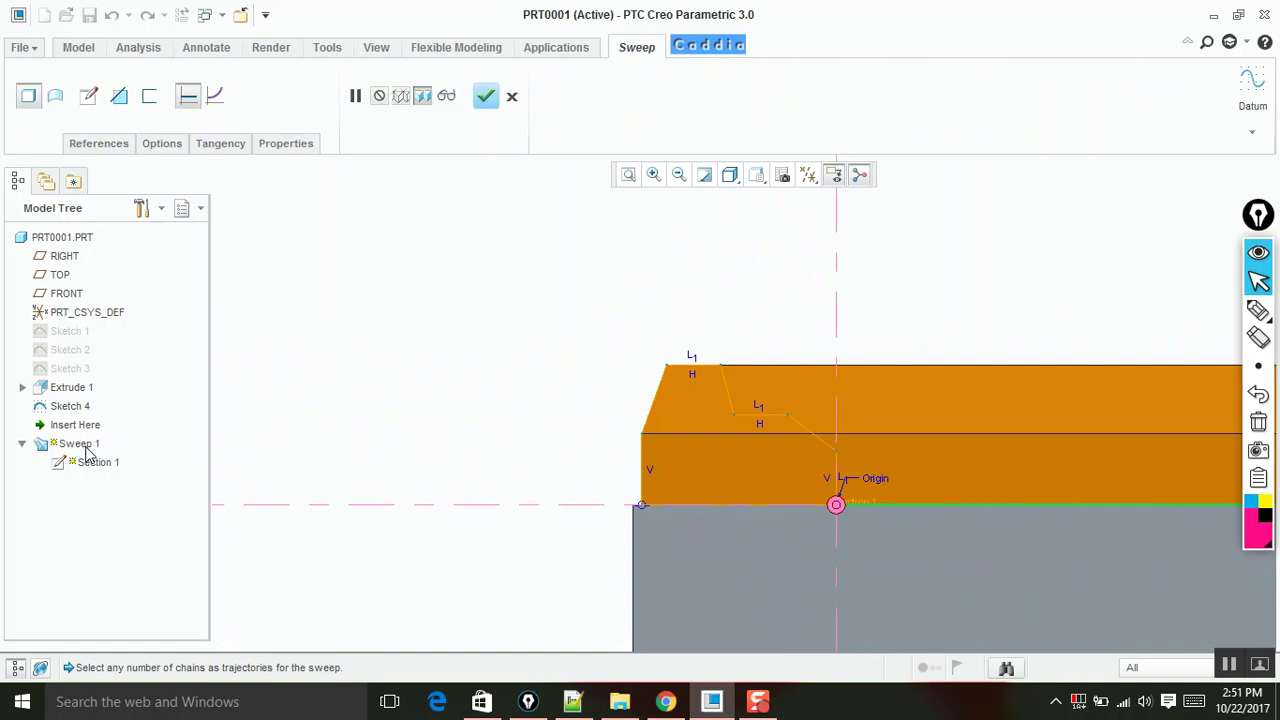
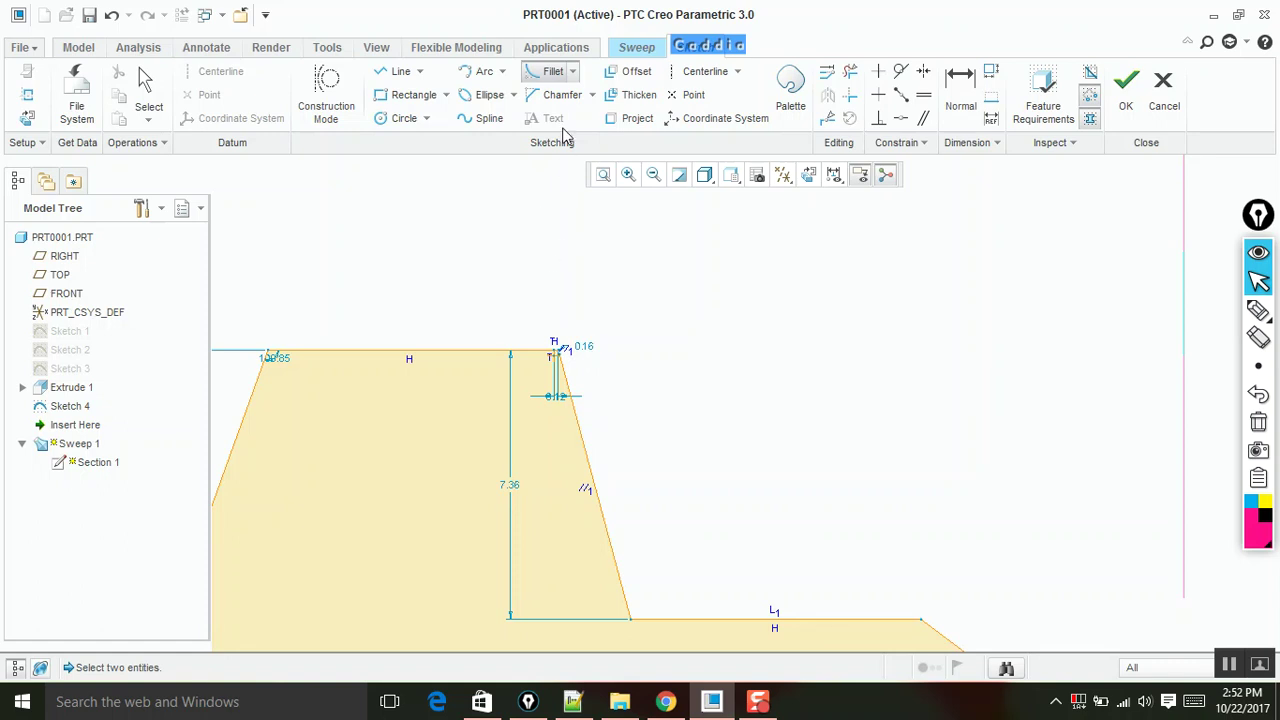
Edit the top-corner fillet radius, discarding 1 and setting it to .5
left_click(152, 85)
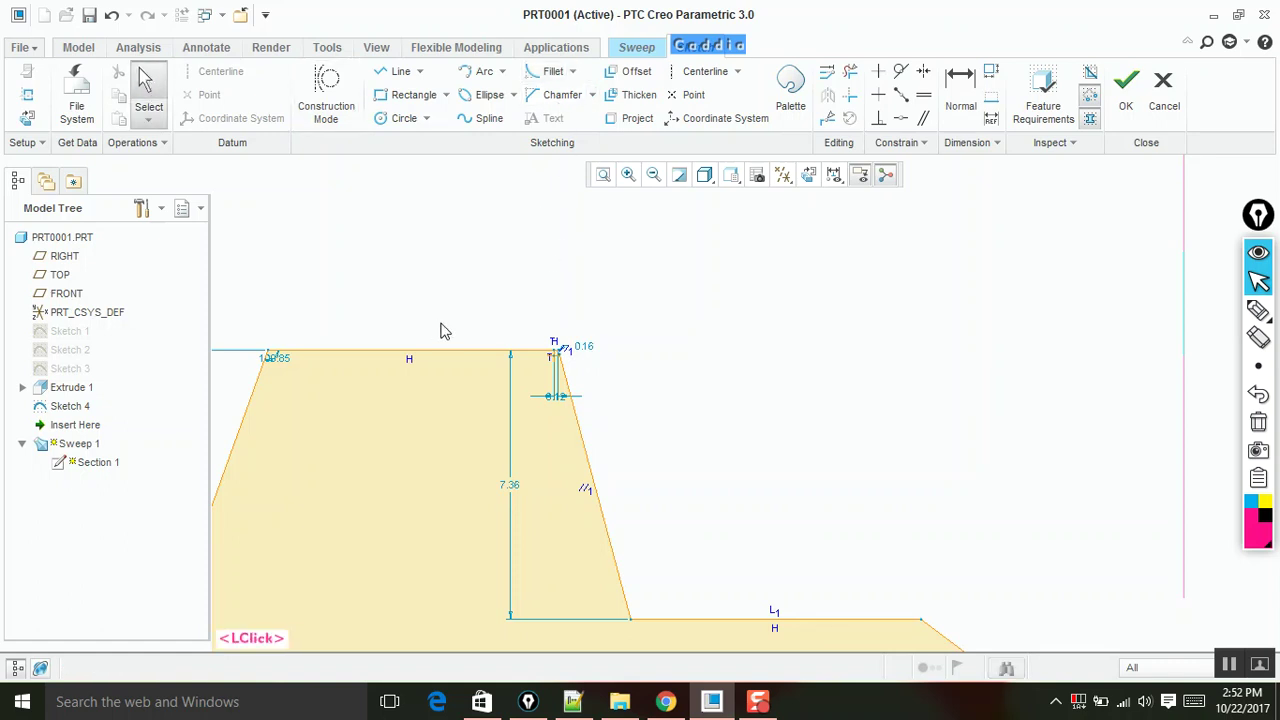
double_click(593, 347)
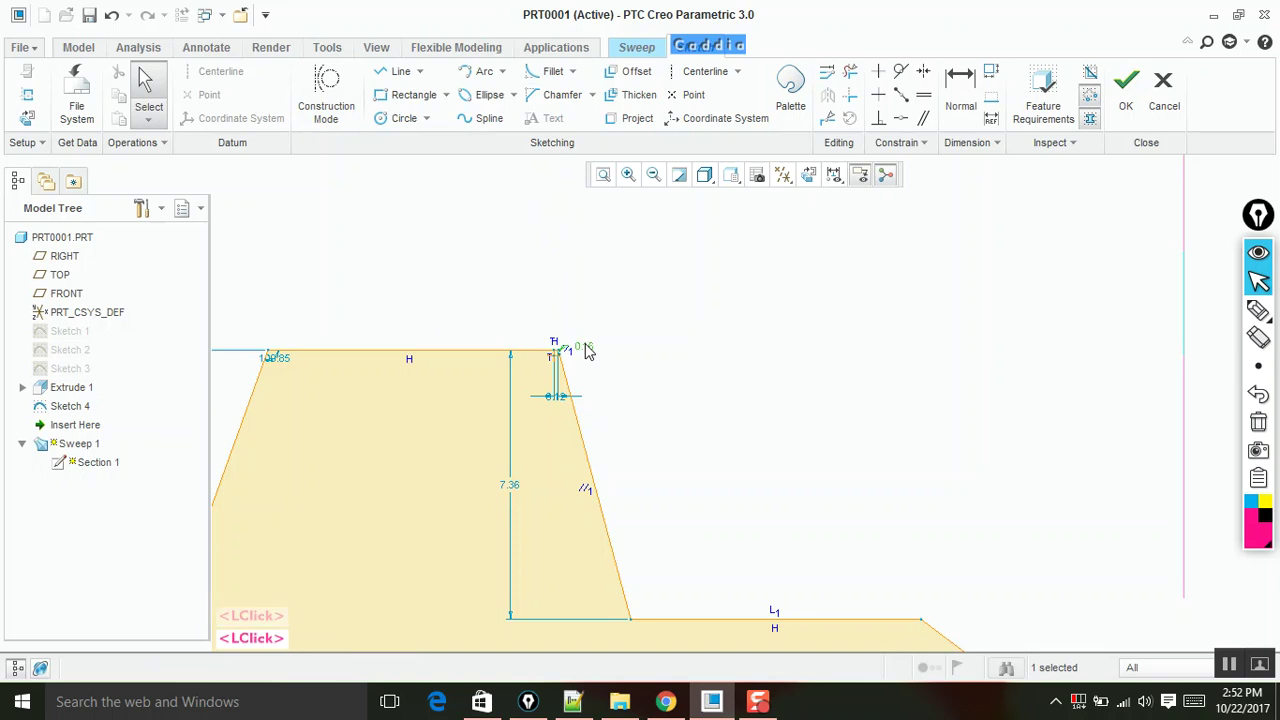
left_click(594, 349)
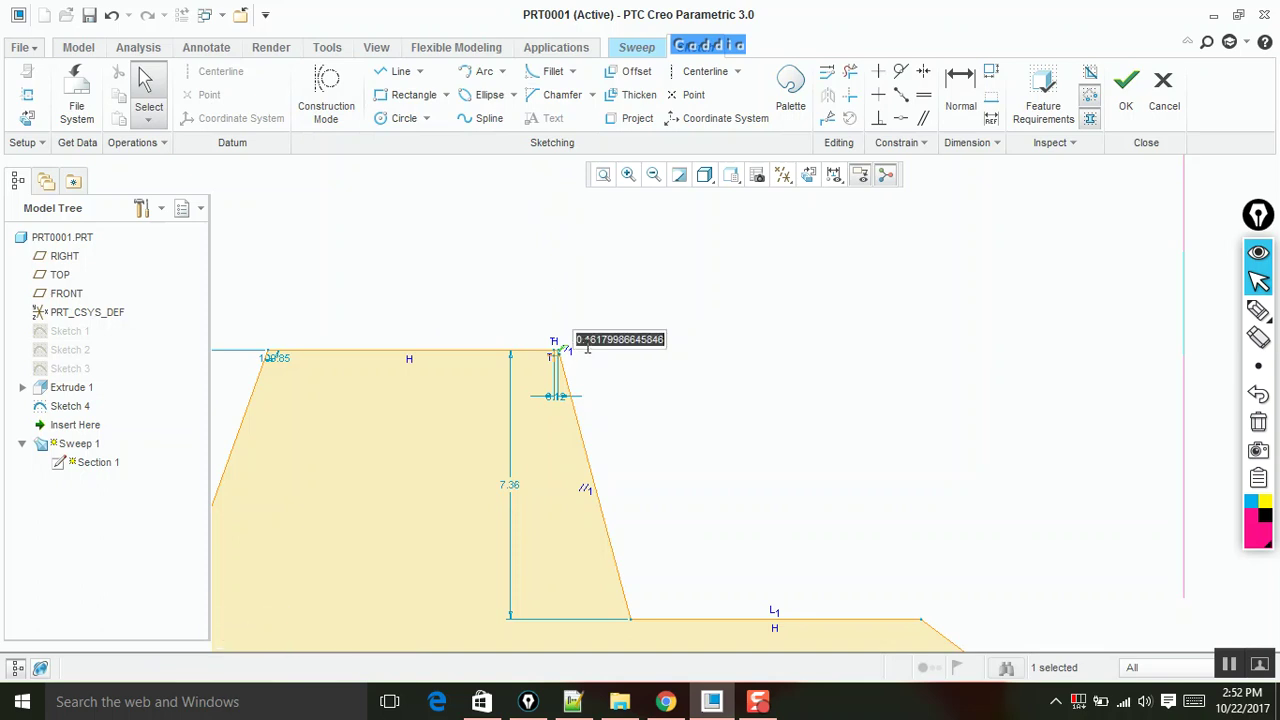
key("Return")
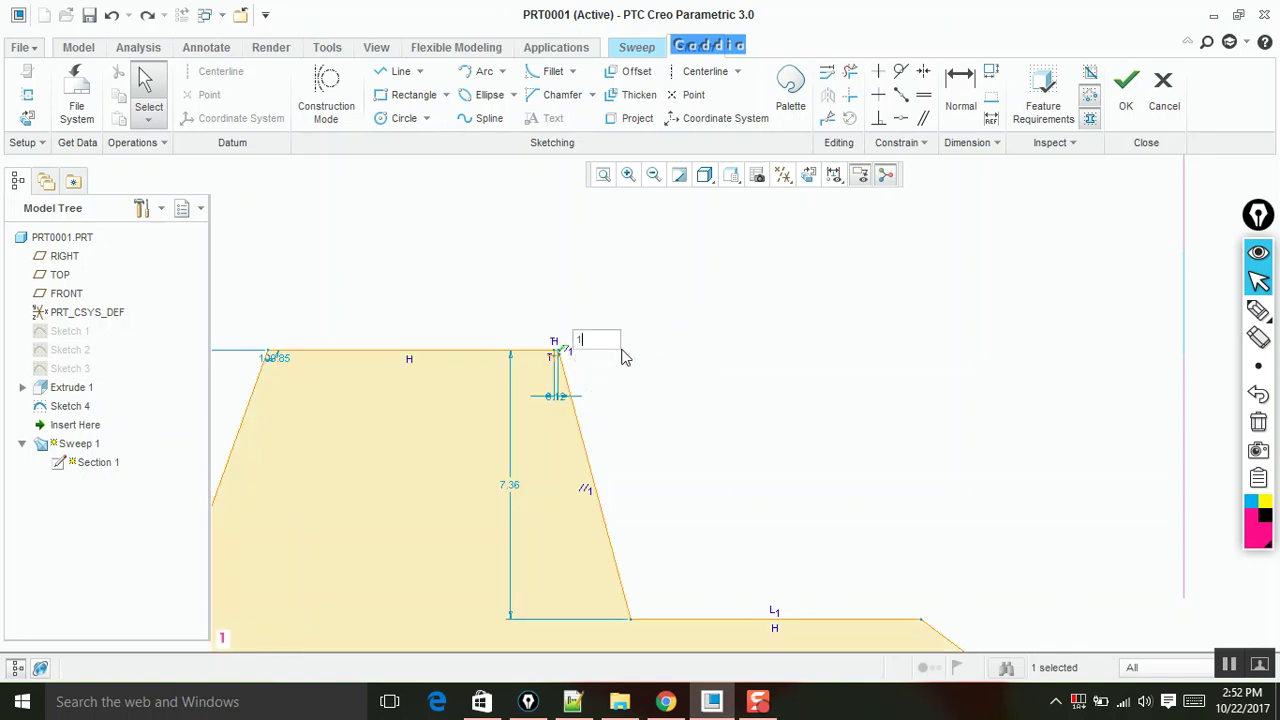
type("1")
key("Return")
key("ctrl+z")
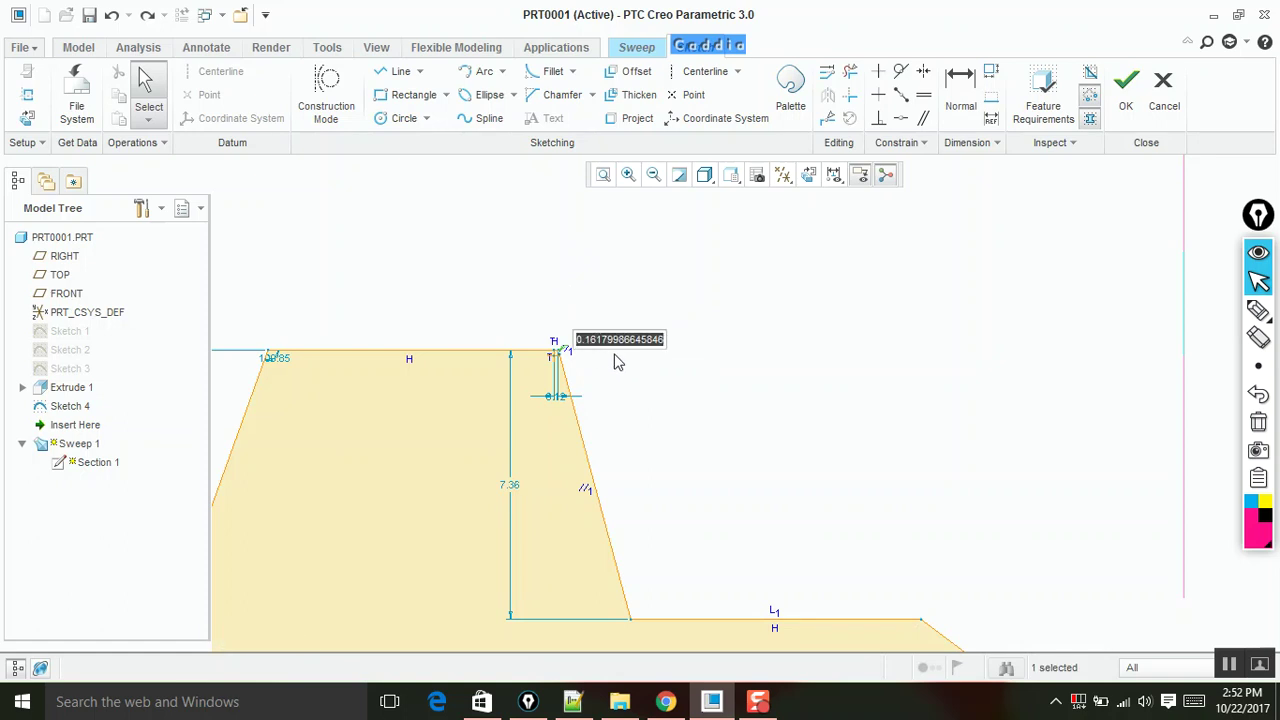
type(".5")
key("Return")
Reduce the top-corner fillet radius to .2 and review the section
middle_click(660, 332)
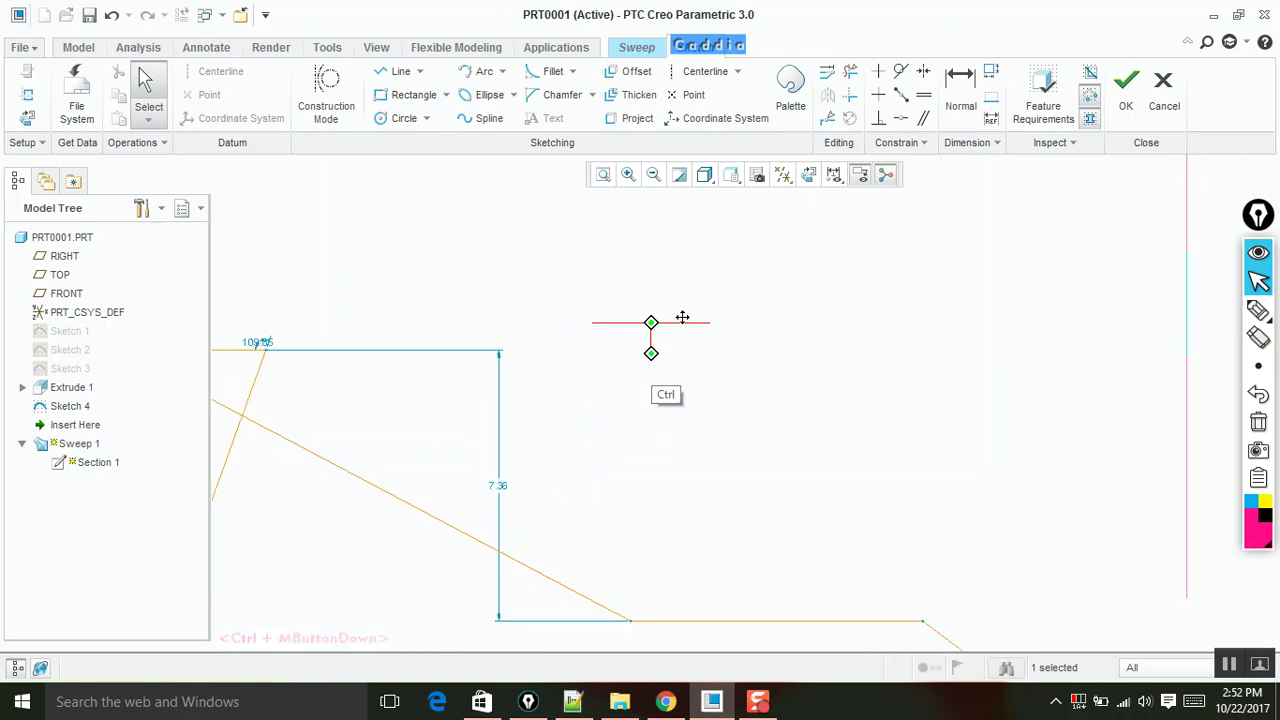
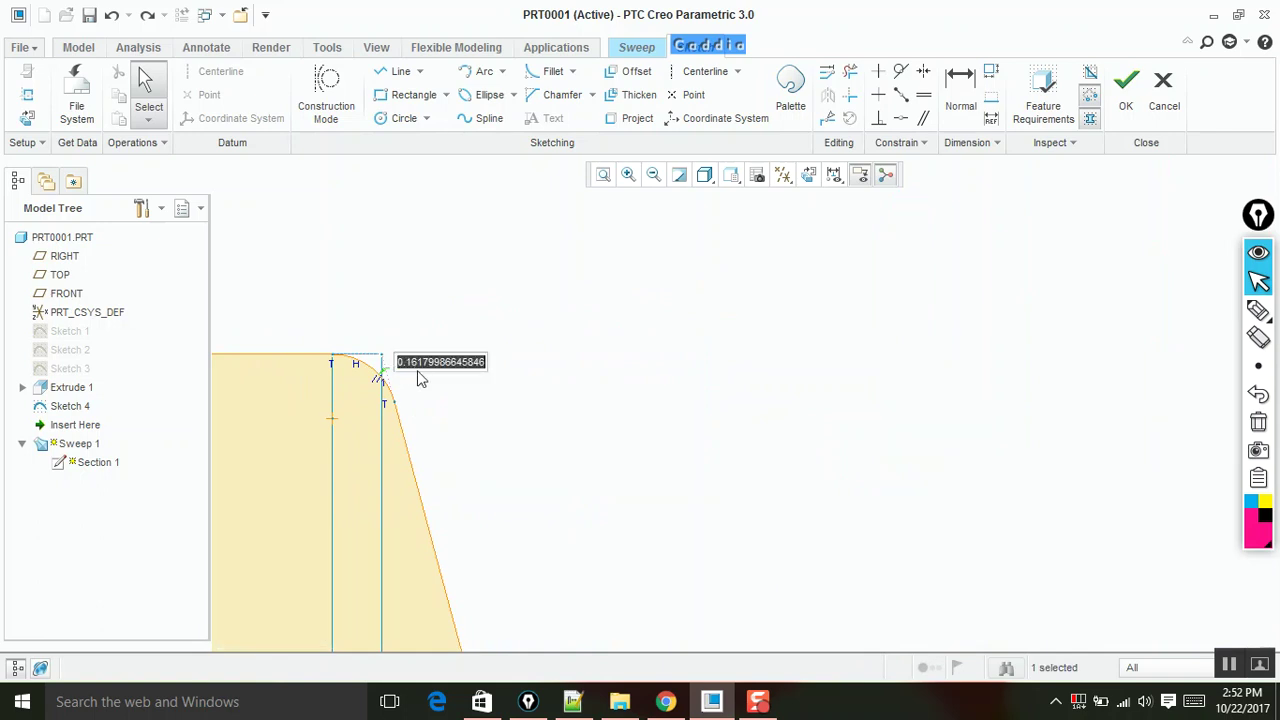
type(".2")
key("Return")
middle_click(519, 401)
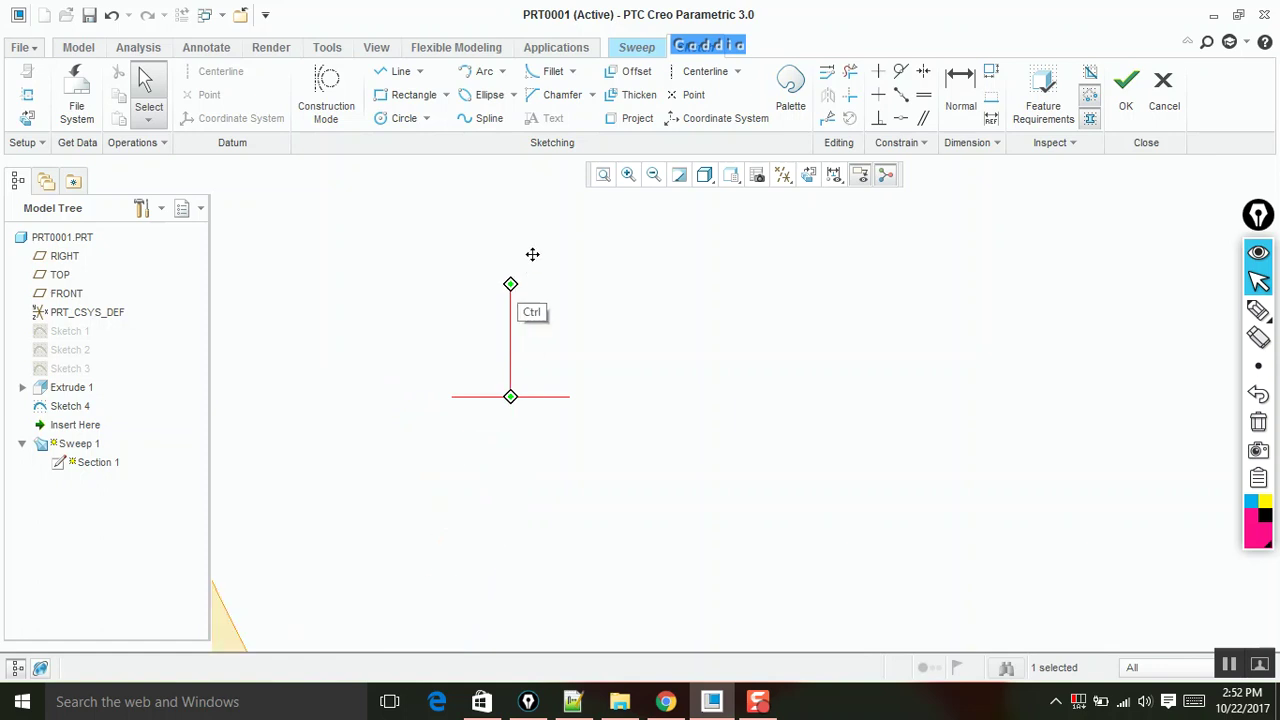
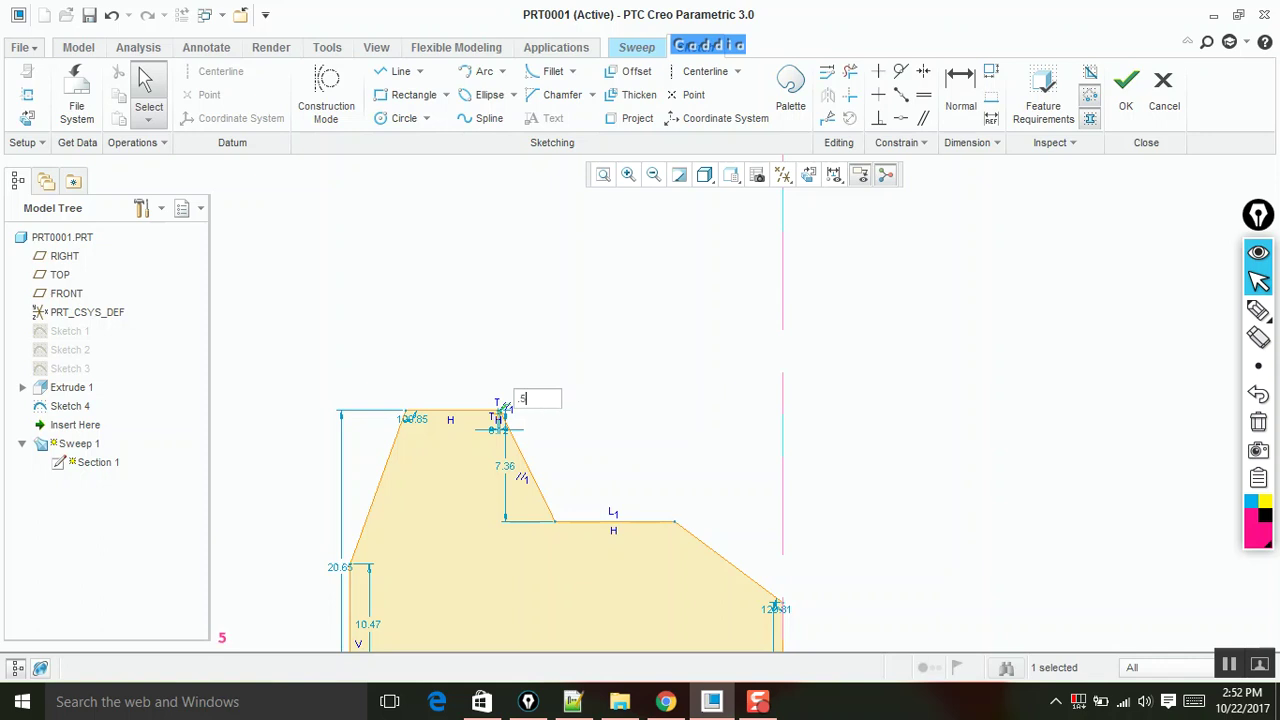
key("Return")
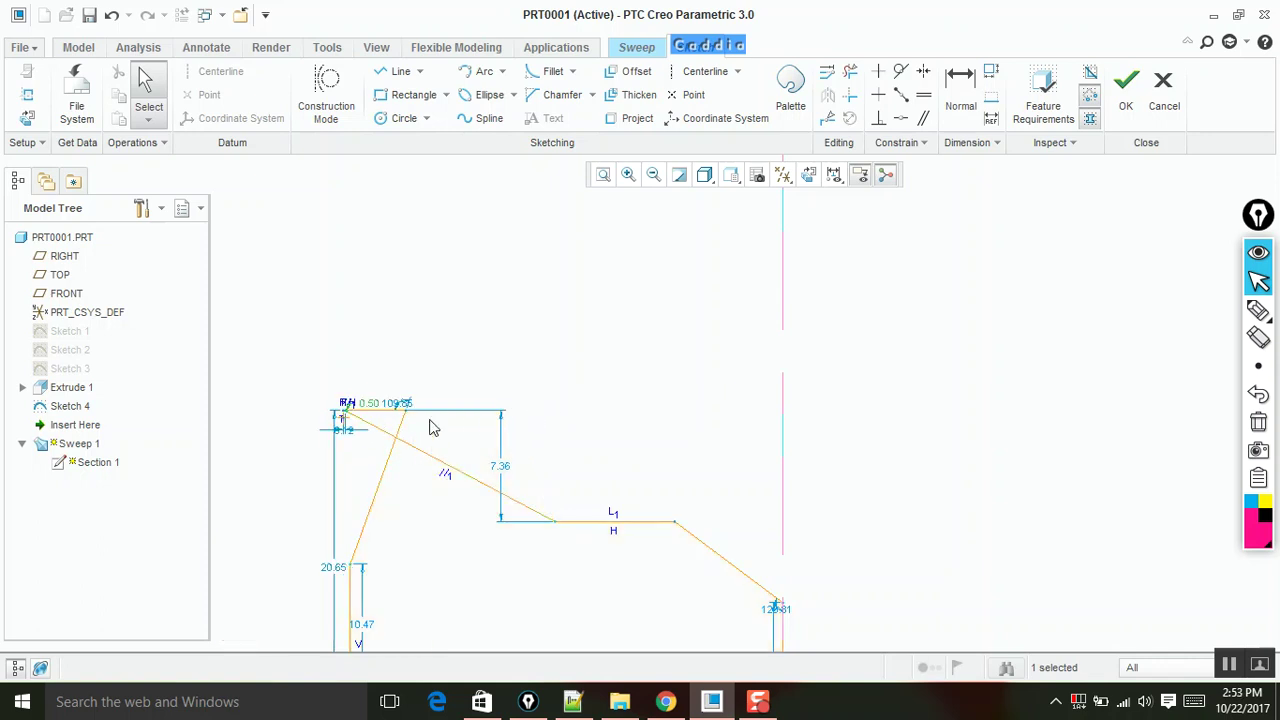
middle_click(564, 402)
middle_click(615, 326)
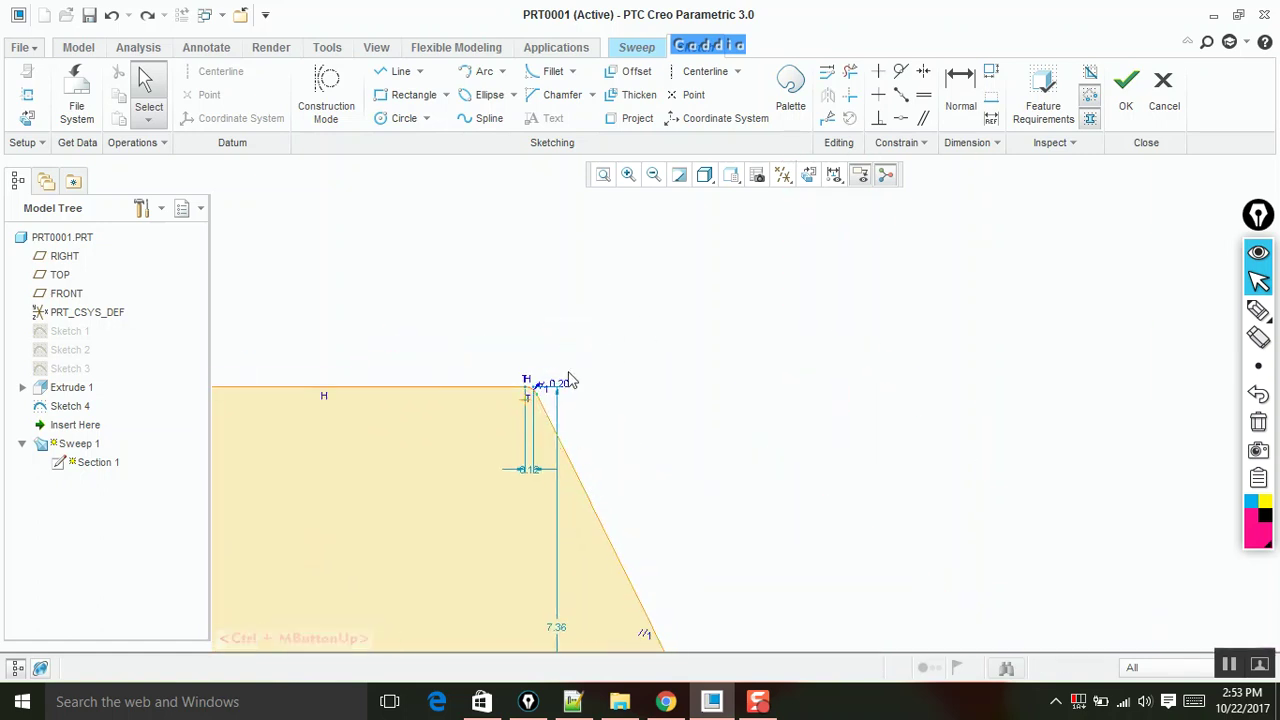
middle_click(610, 407)
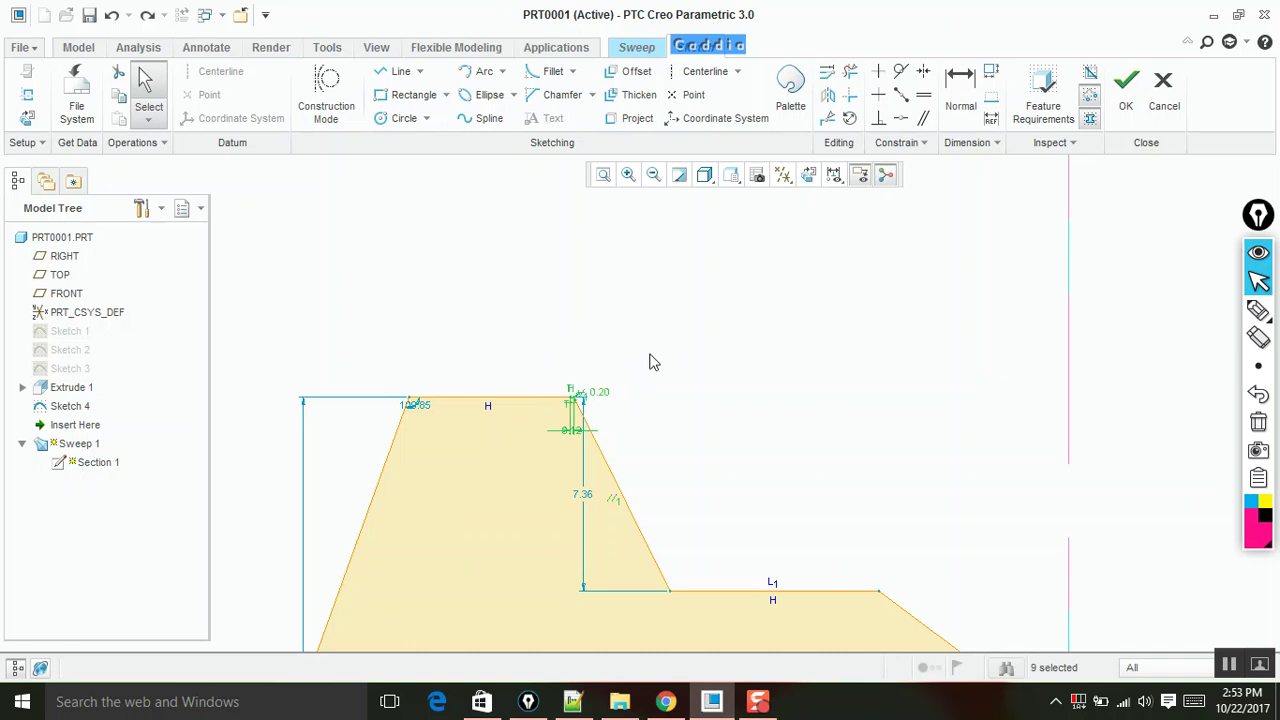
Delete a dimension and enlarge the section rounds to 3.37, 1.85 and 3.32
key("Delete")
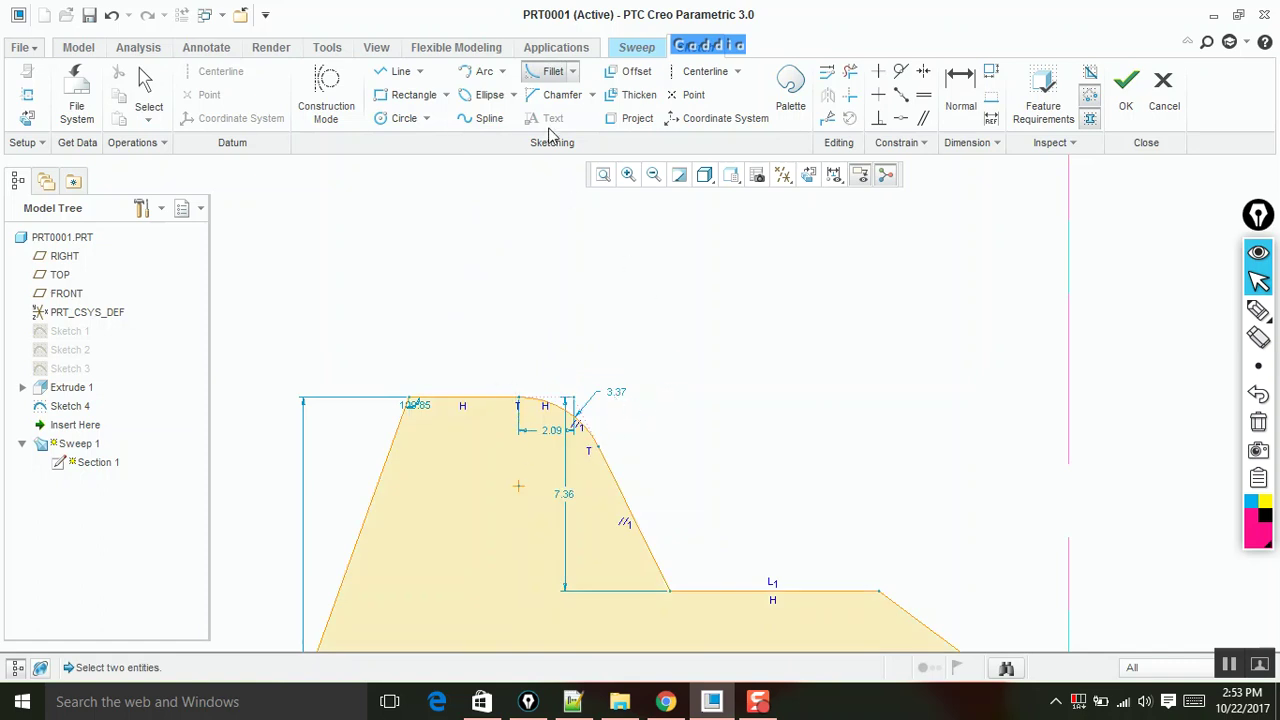
middle_click(756, 445)
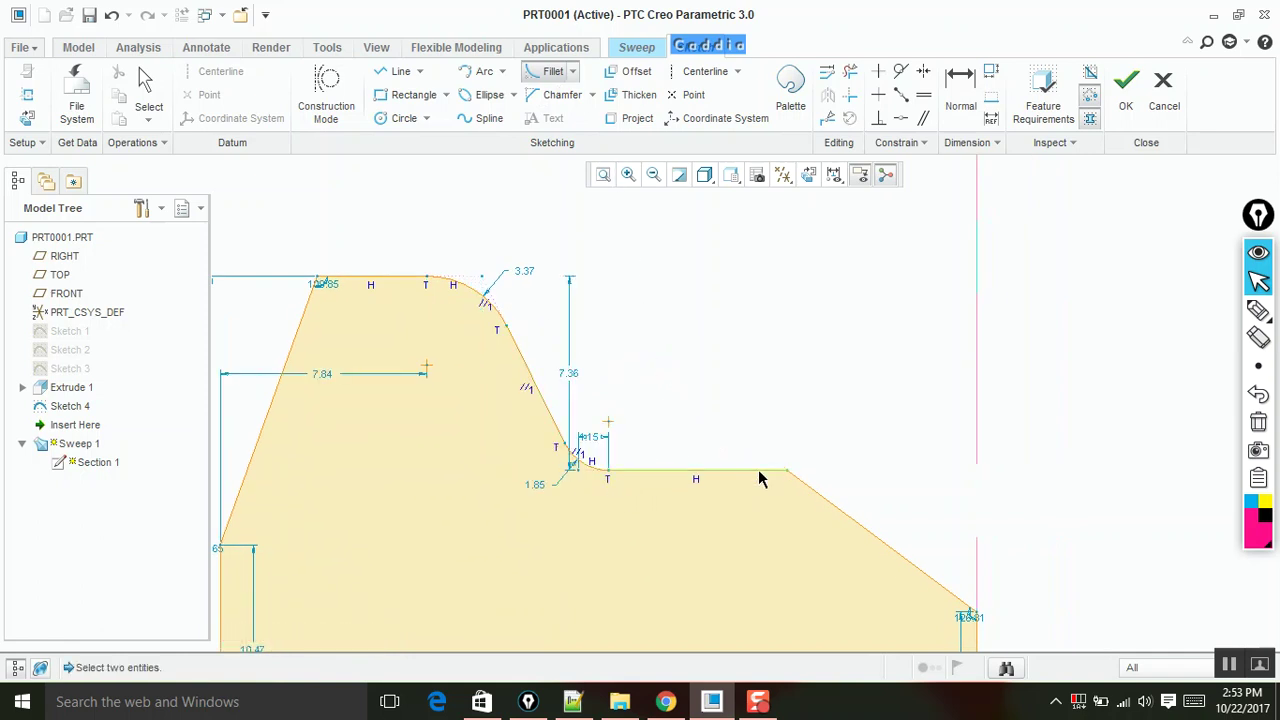
middle_click(847, 446)
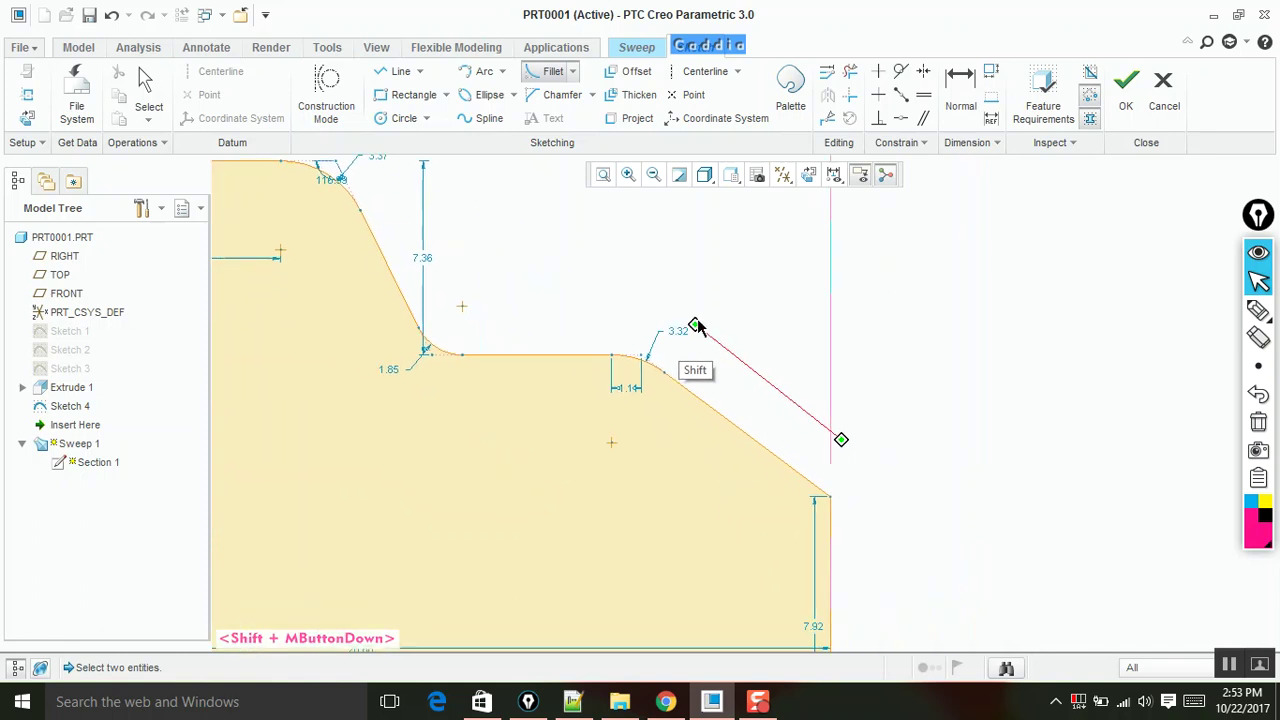
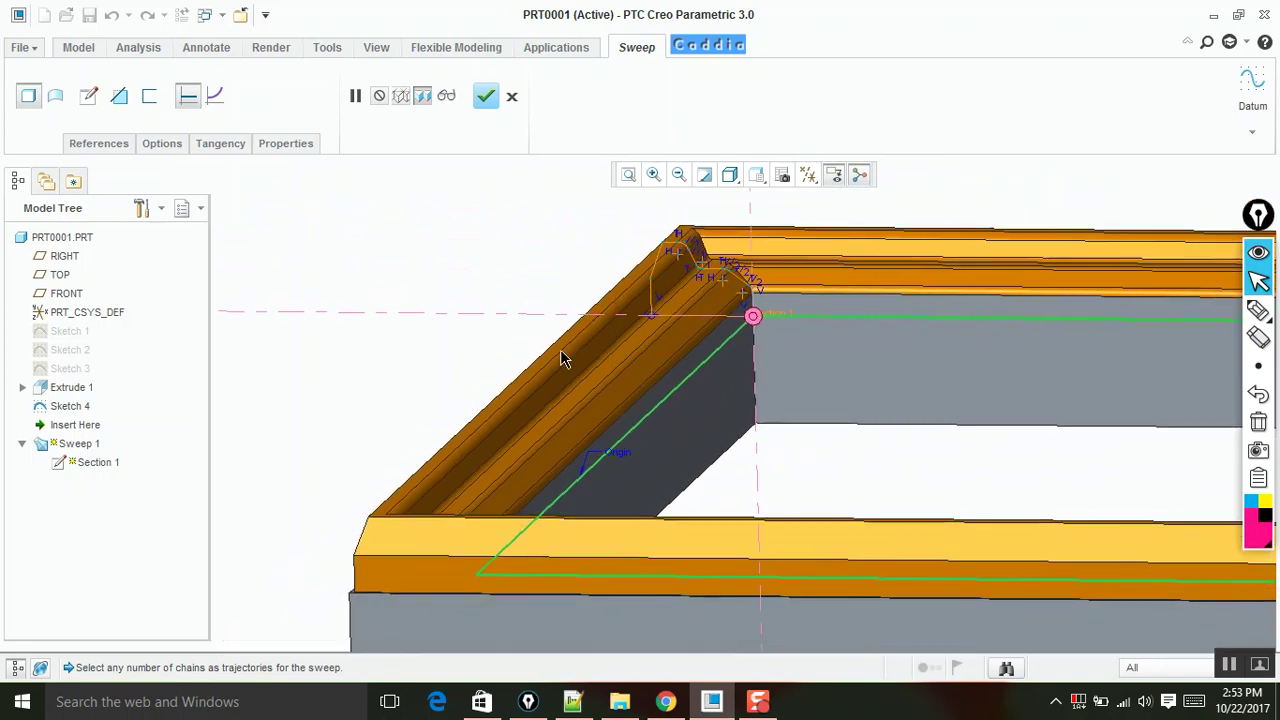
Review the filleted lip swept around the frame before completing Sweep 1
middle_click(787, 396)
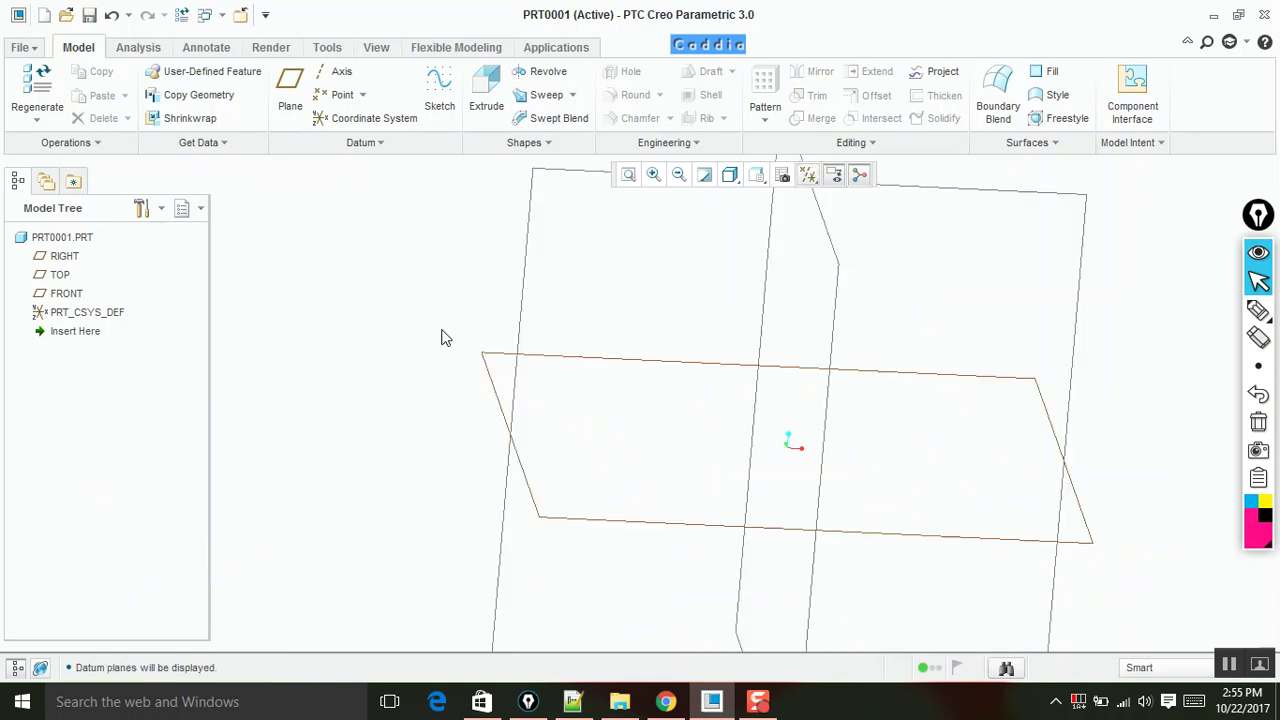
Accept the sketched two-segment trajectory for the thin U-shaped sweep
middle_click(563, 357)
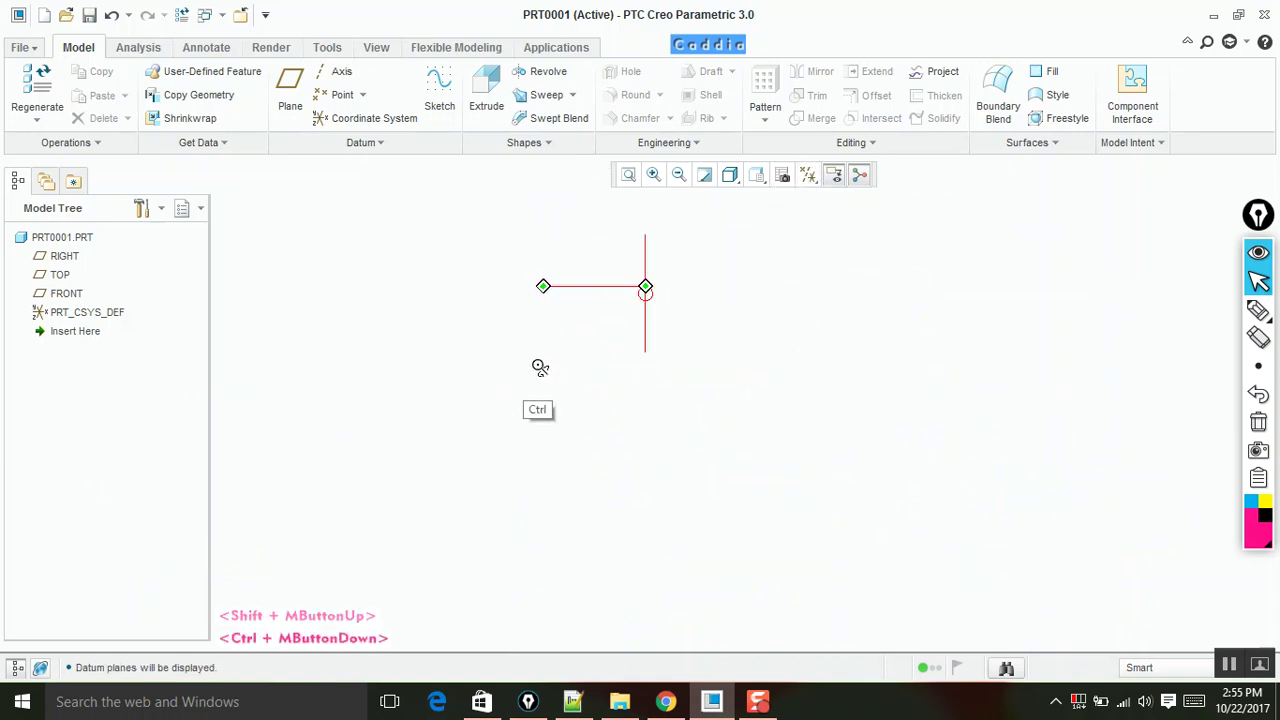
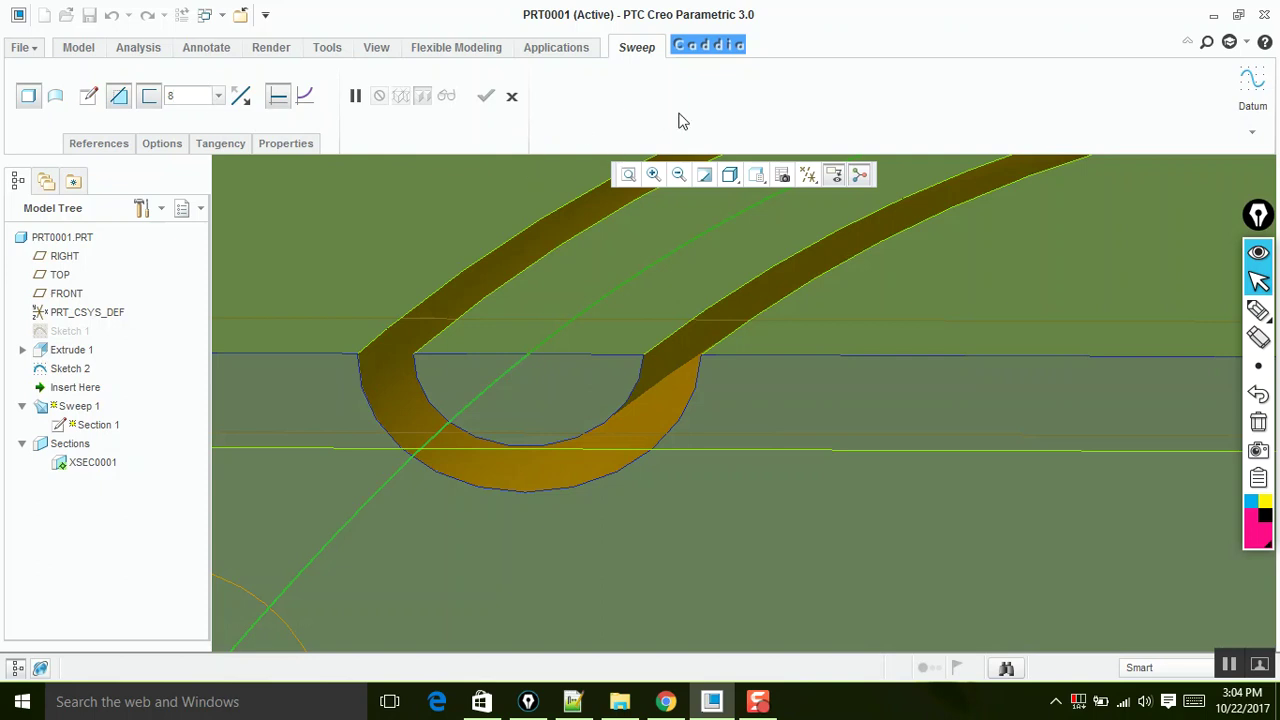
Set the thin sweep's wall thickness to 8.00
key("Return")
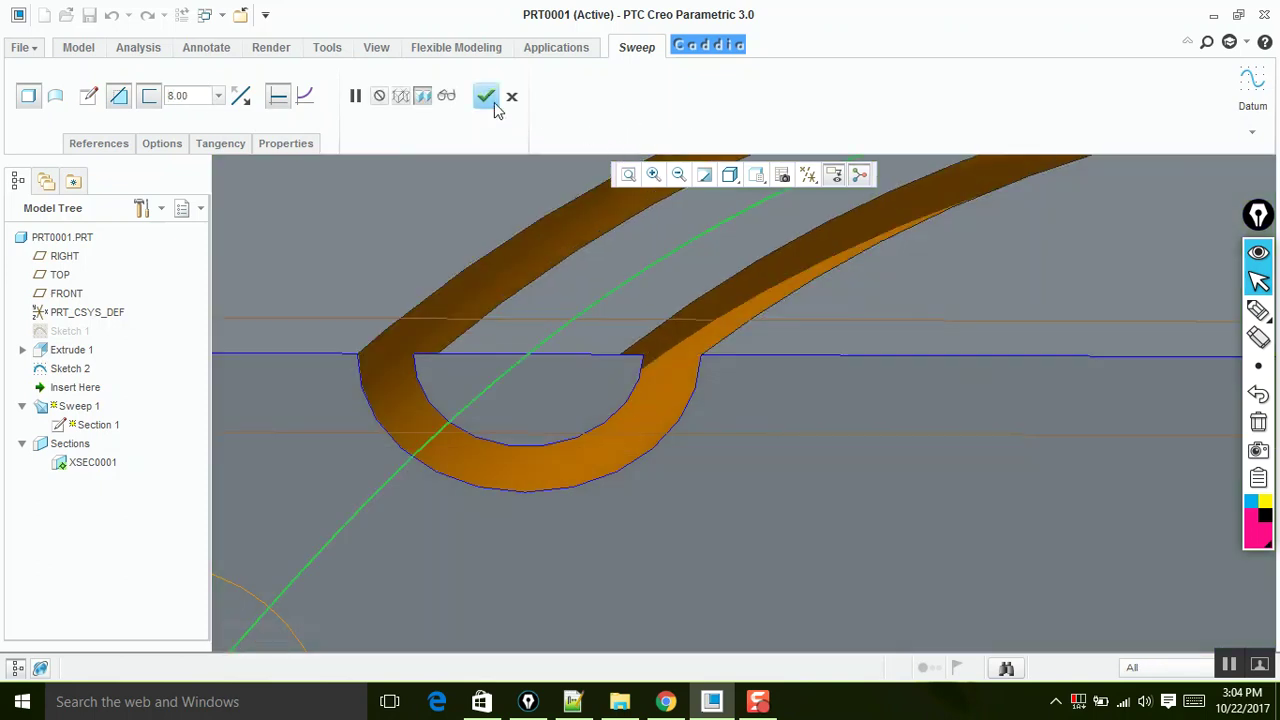